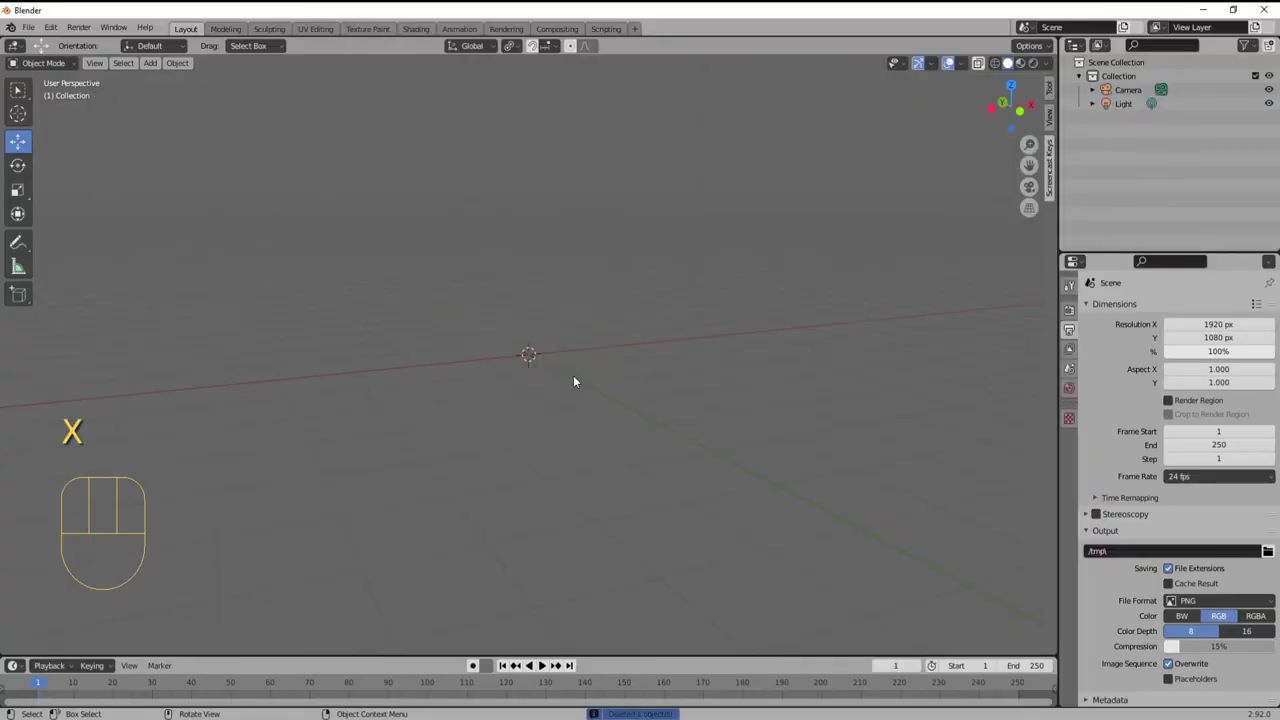
Add a plane and scale it up into a large ground surface.
{"action": "key", "text": "a"}
{"action": "key", "text": "a"}
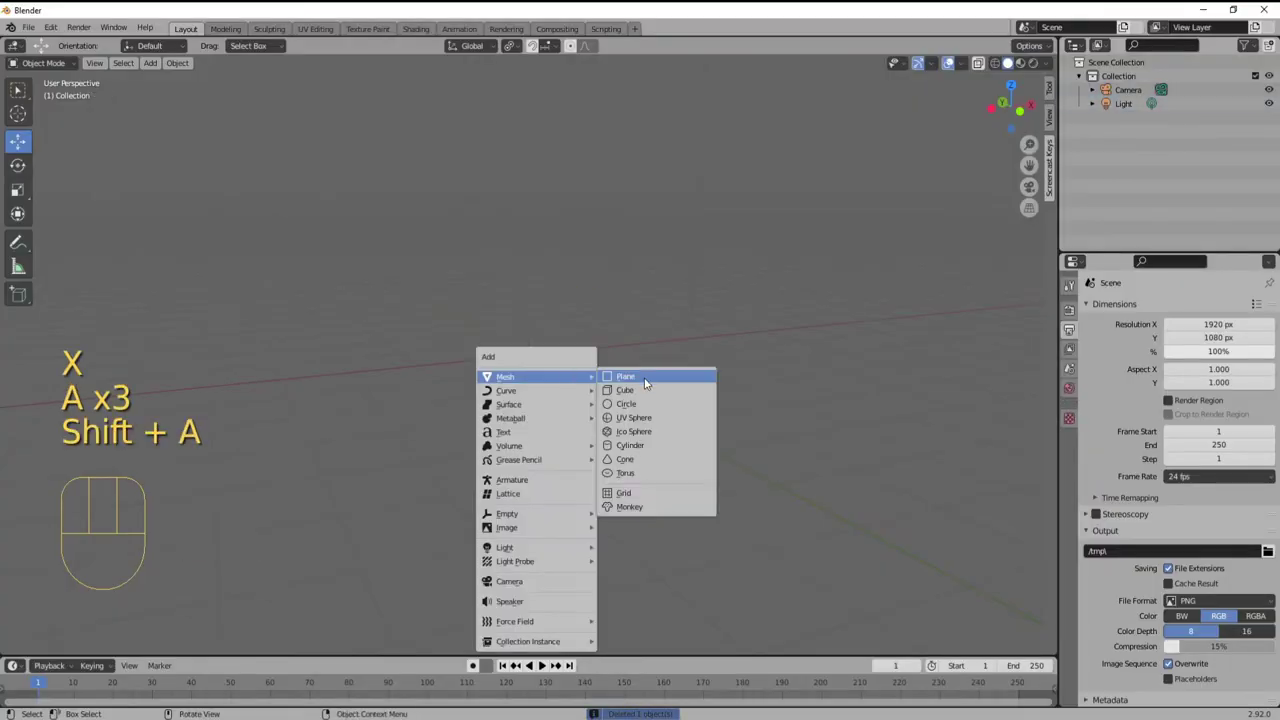
{"action": "key", "text": "s"}
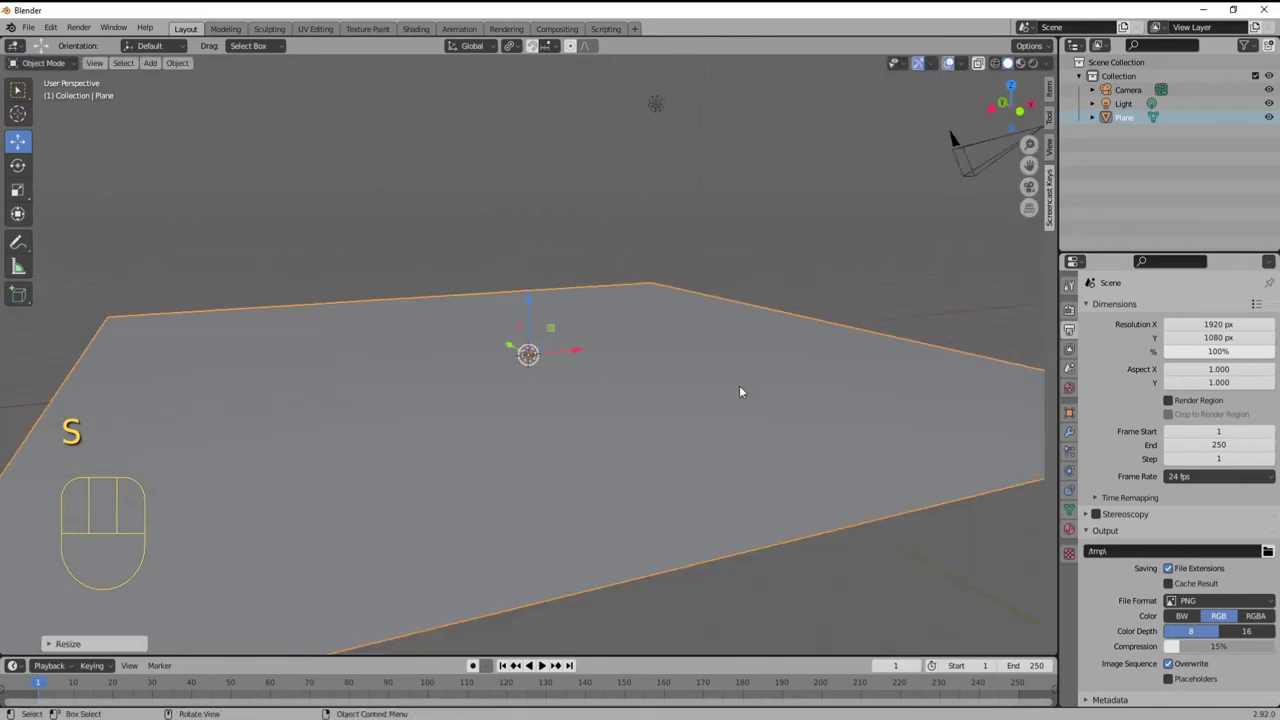
{"action": "middle_click", "coordinate": [741, 389]}
{"action": "middle_click", "coordinate": [727, 397]}
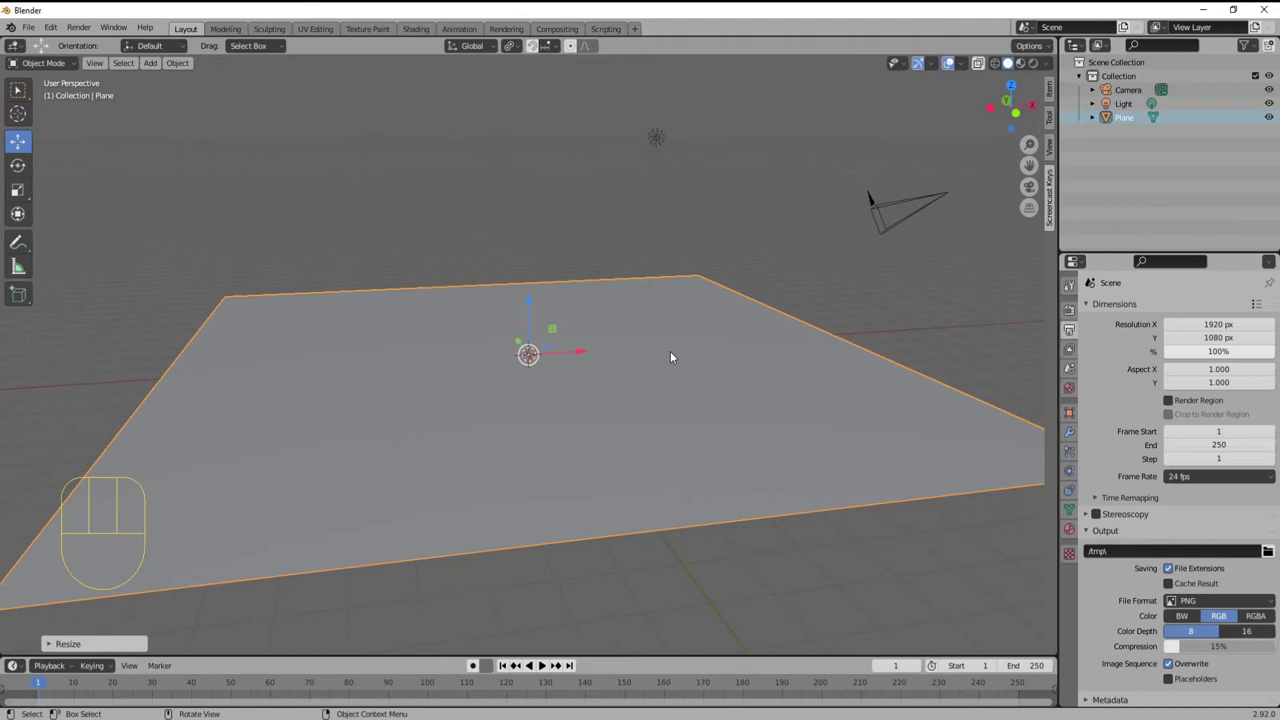
Add a second small plane and rotate it 90° around X so it stands upright.
{"action": "key", "text": "a"}
{"action": "key", "text": "a"}
{"action": "key", "text": "shift+a"}
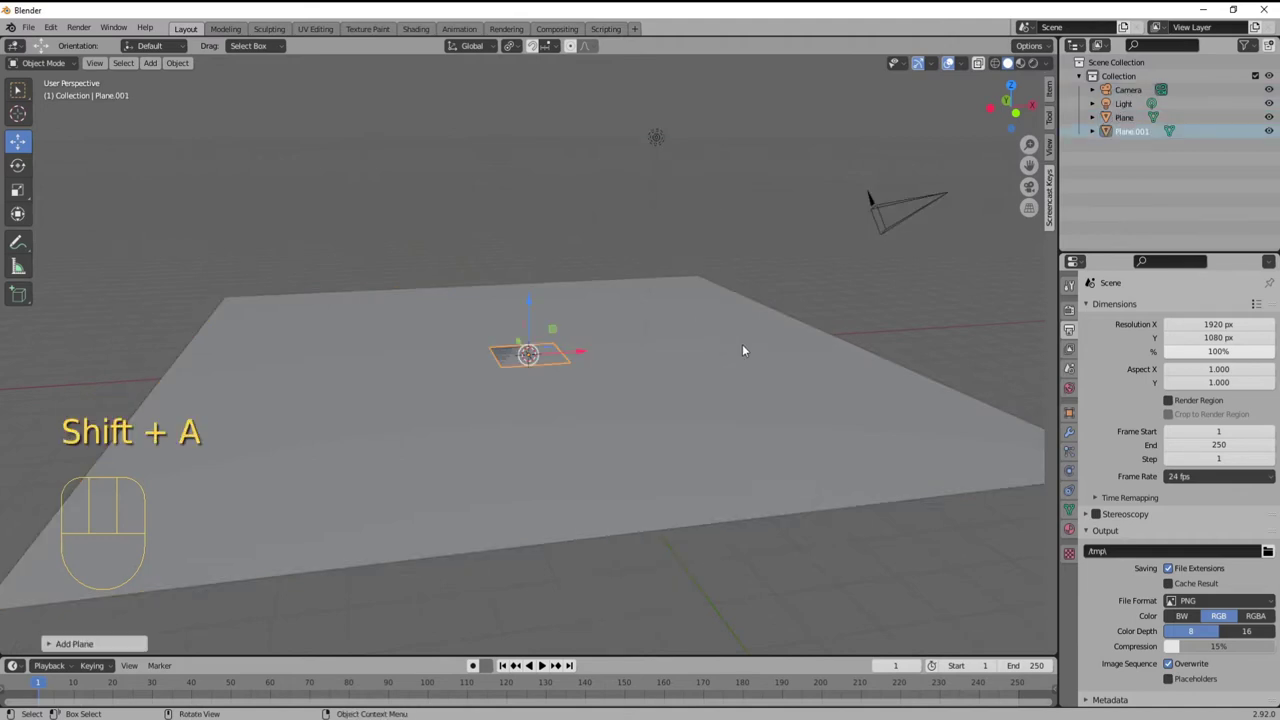
{"action": "left_click", "coordinate": [536, 308]}
{"action": "key", "text": "r"}
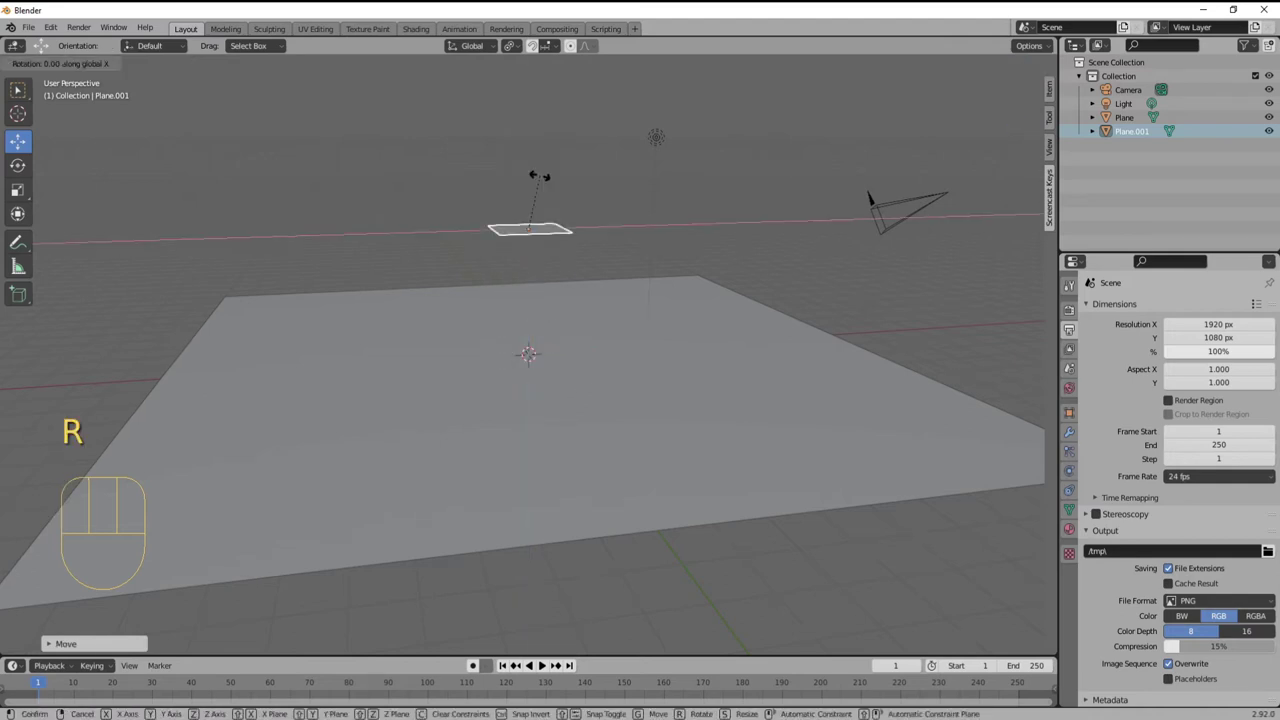
{"action": "key", "text": "KP_Decimal"}
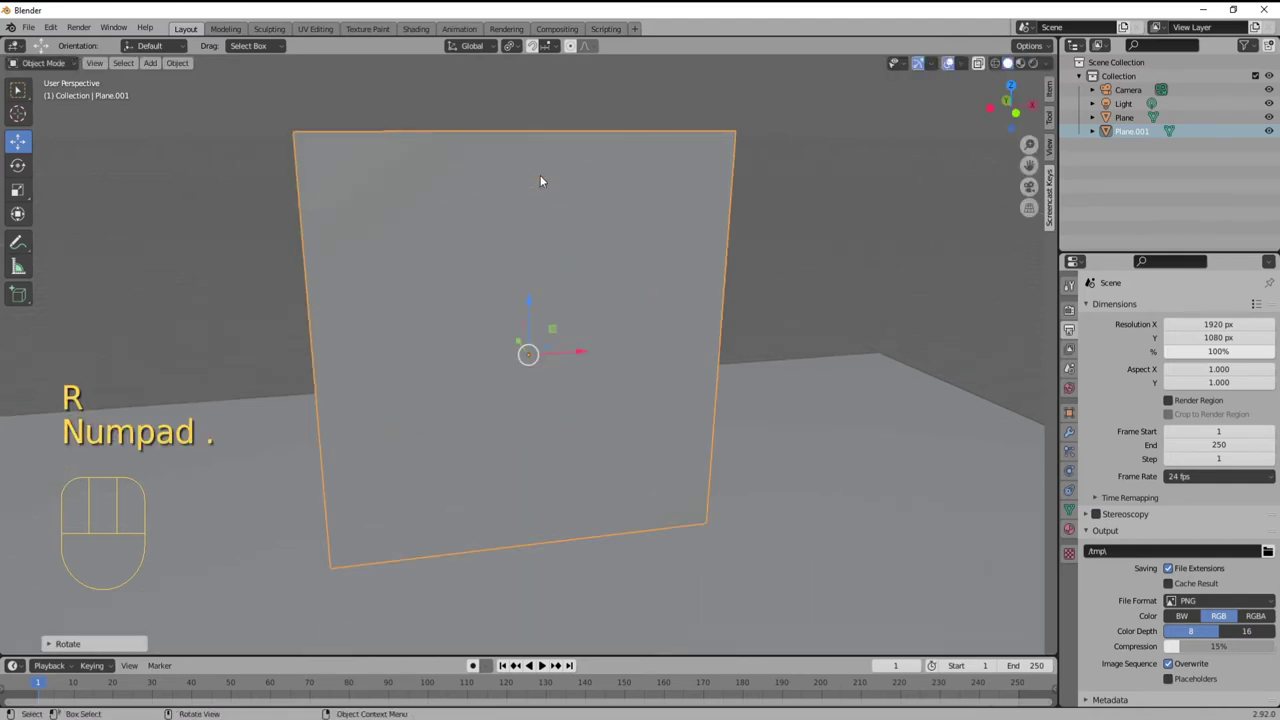
Create a new material for the upright plane.
{"action": "left_click_drag", "start_coordinate": [557, 208], "coordinate": [548, 181]}
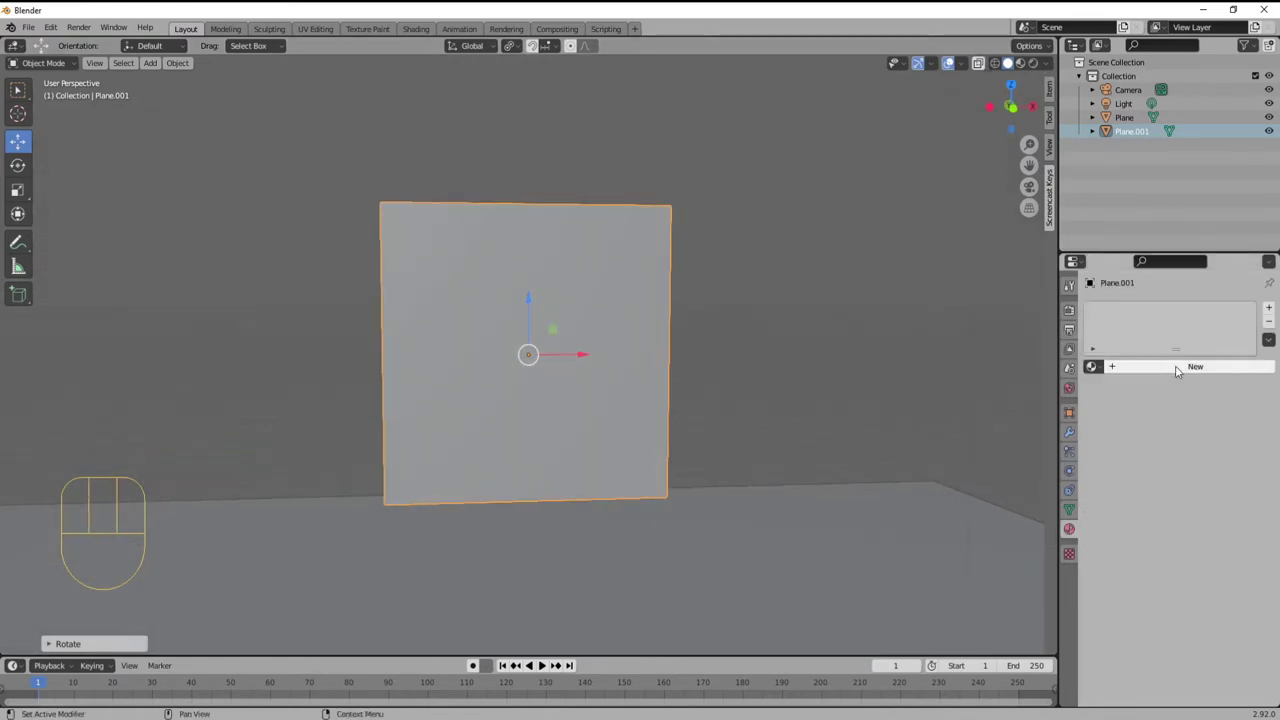
{"action": "left_click", "coordinate": [1181, 369]}
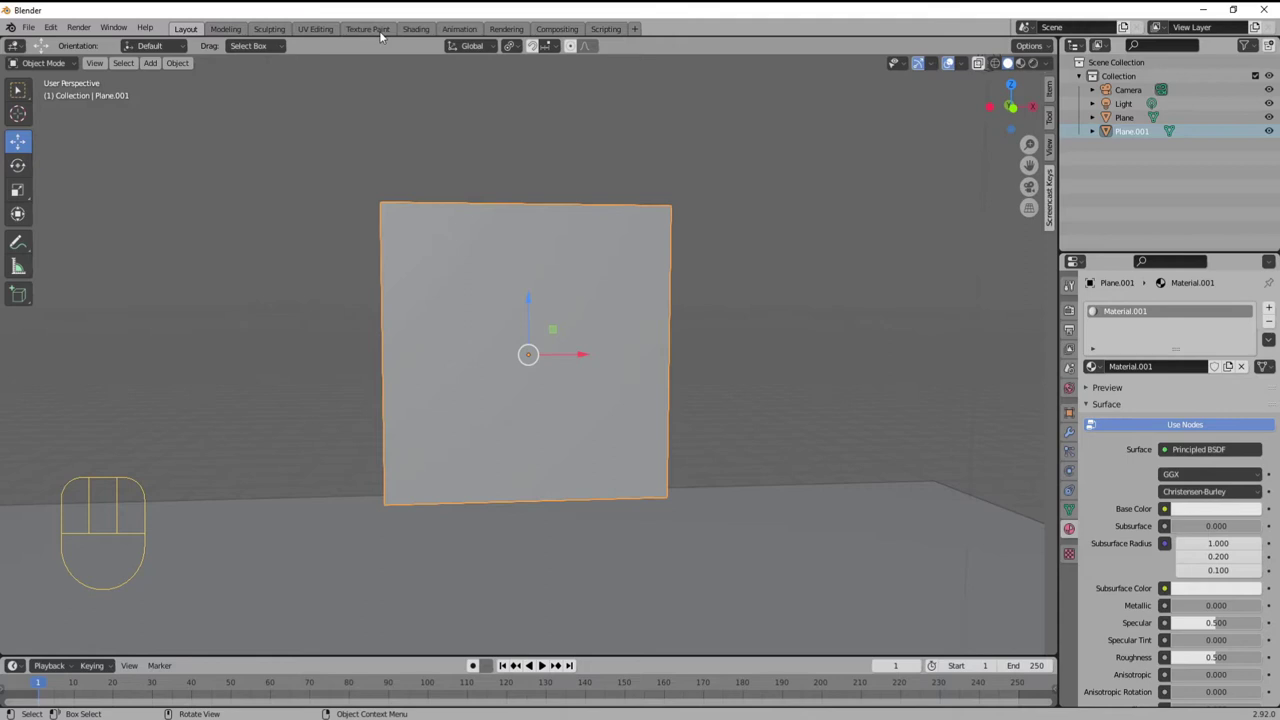
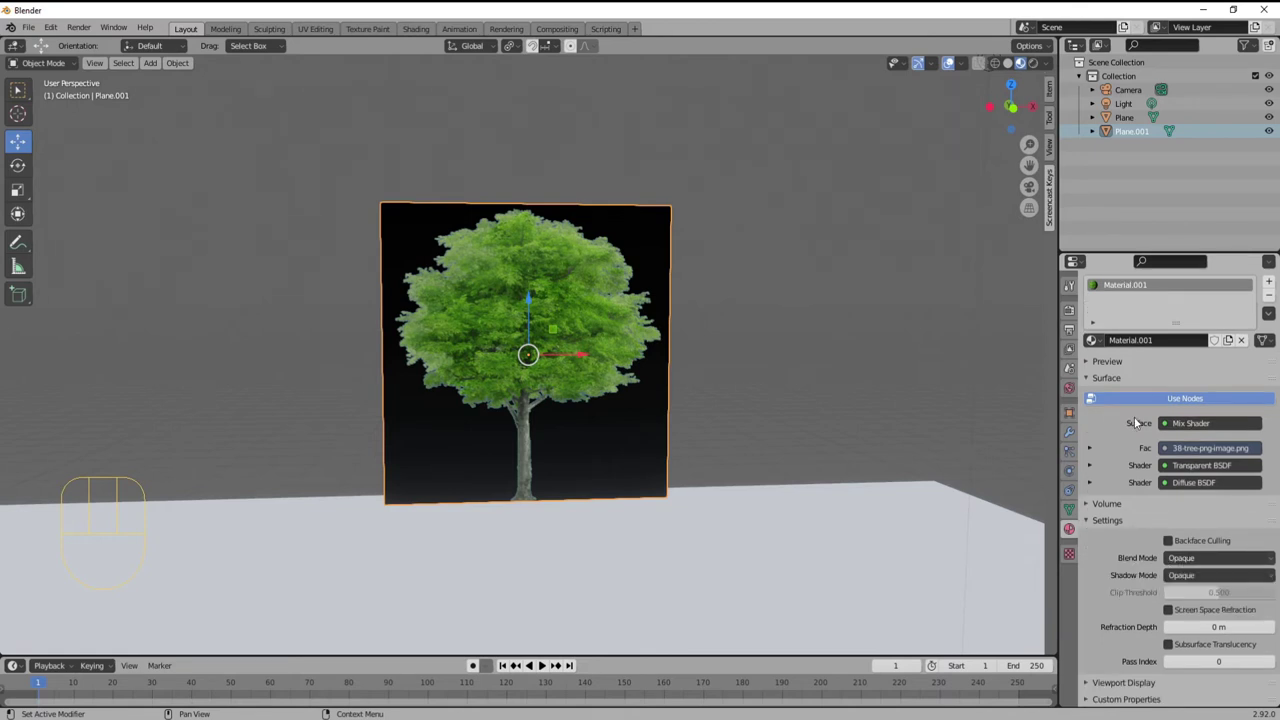
Set the material's Blend Mode to Alpha Blend with Show Backface enabled.
{"action": "left_click_drag", "start_coordinate": [1216, 561], "coordinate": [1206, 582]}
{"action": "left_click_drag", "start_coordinate": [742, 376], "coordinate": [713, 375]}
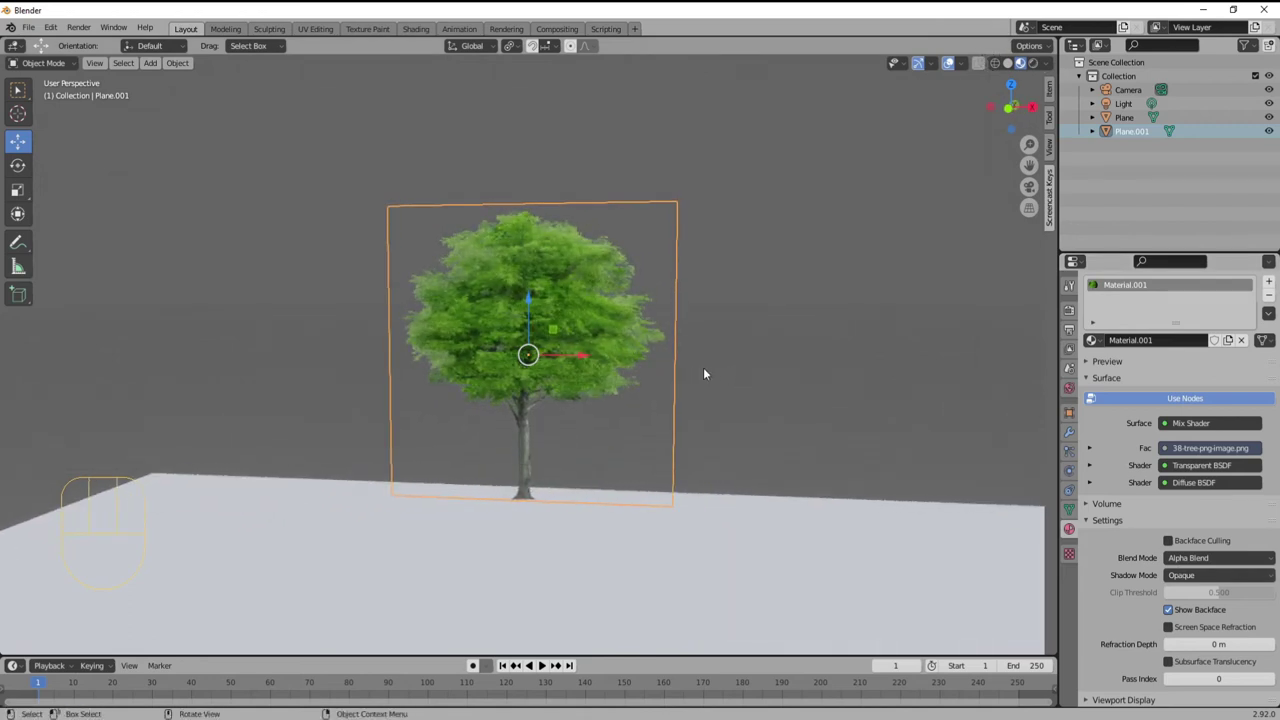
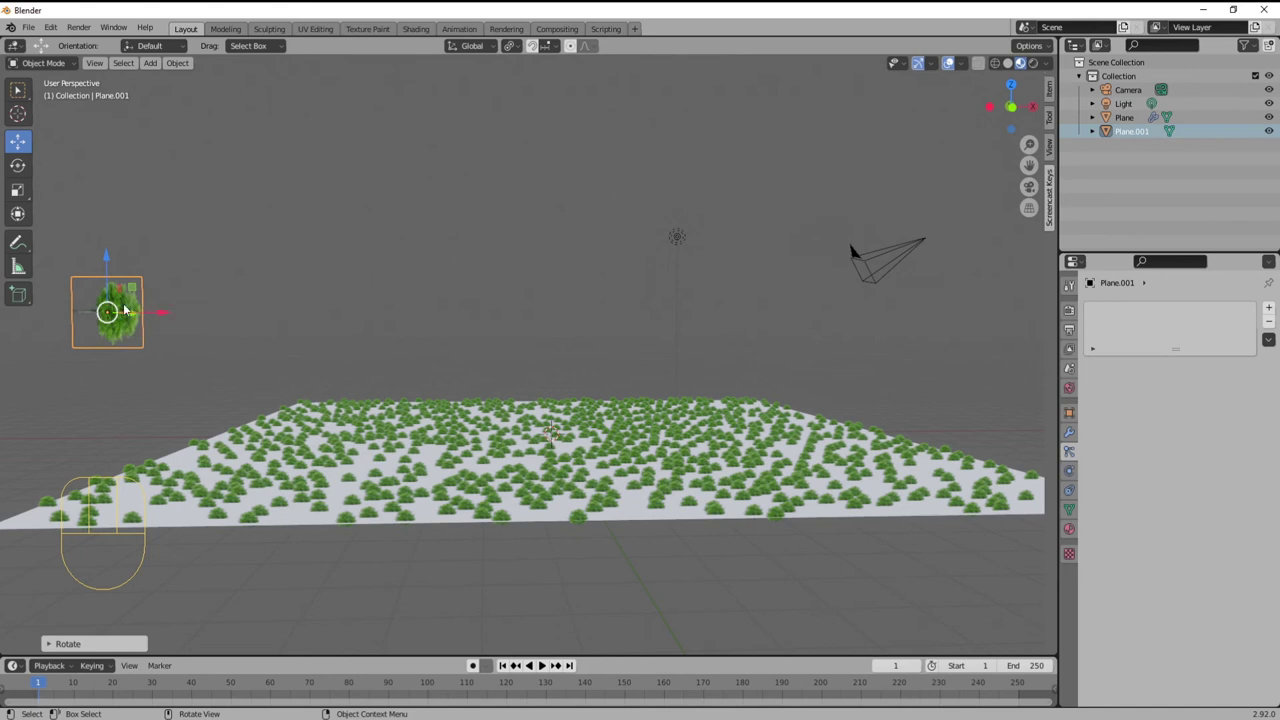
Rotate the tree plane's mesh in Edit Mode so the instanced trees stand upright.
{"action": "key", "text": "Tab"}
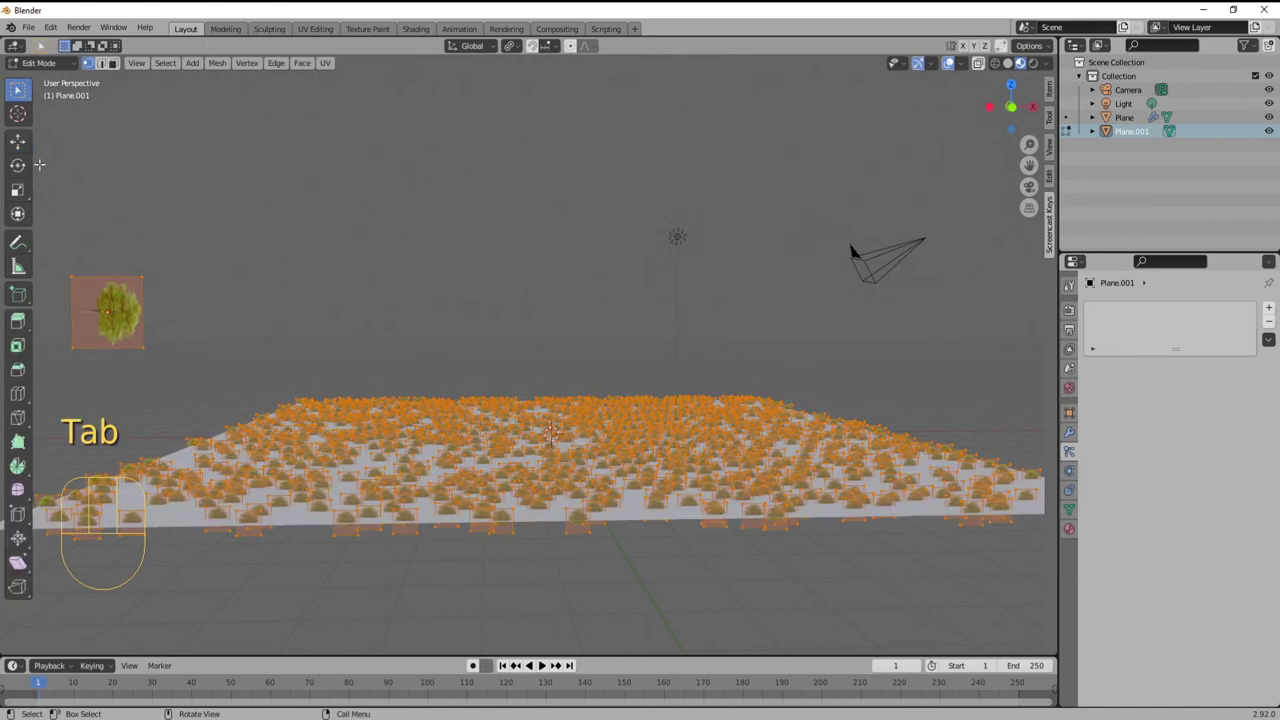
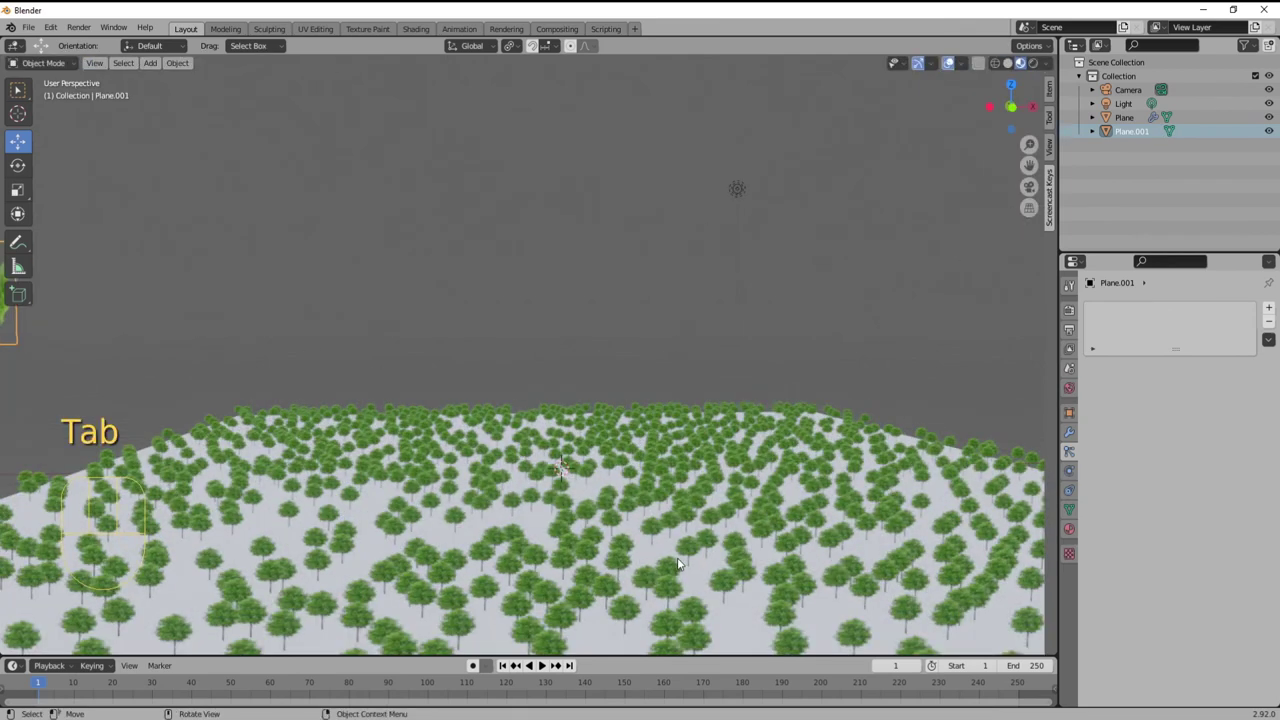
{"action": "middle_click", "coordinate": [679, 558]}
{"action": "left_click_drag", "start_coordinate": [679, 553], "coordinate": [690, 553]}
{"action": "left_click_drag", "start_coordinate": [680, 537], "coordinate": [609, 452]}
On the ground plane's particles set Scale 0.090 and Scale Randomness about 0.897.
{"action": "middle_click", "coordinate": [615, 459]}
{"action": "left_click", "coordinate": [964, 458]}
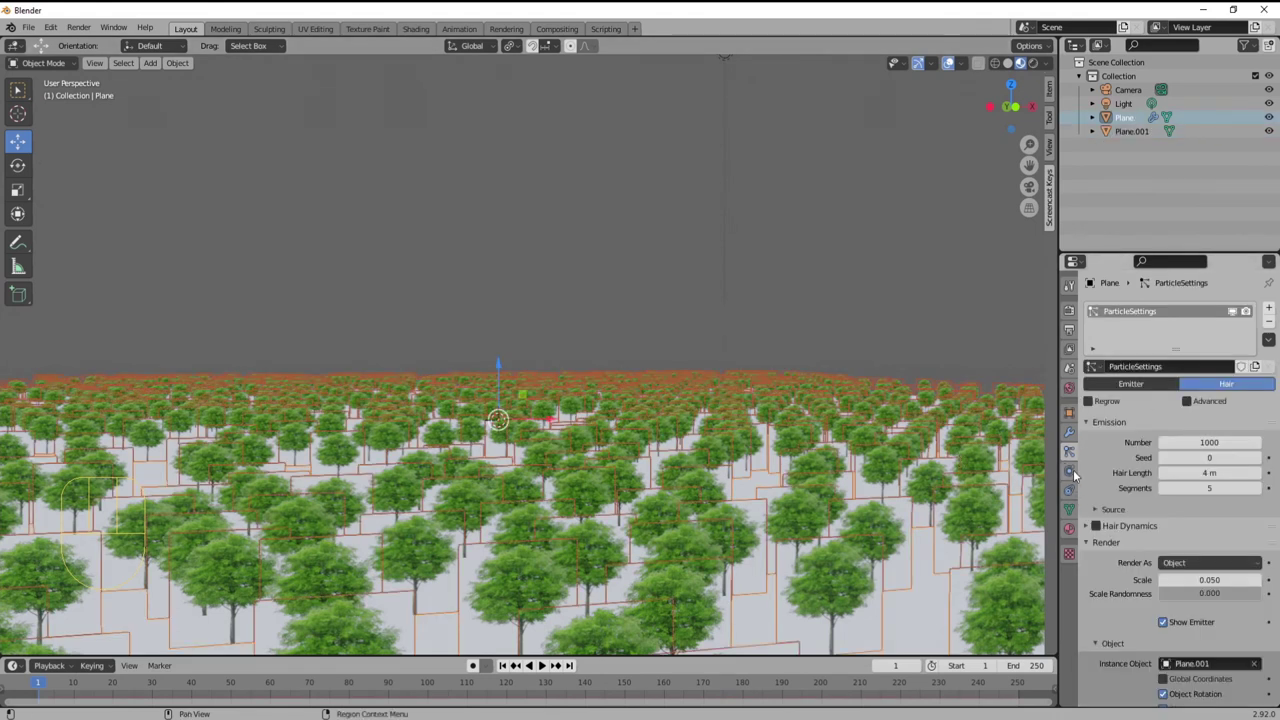
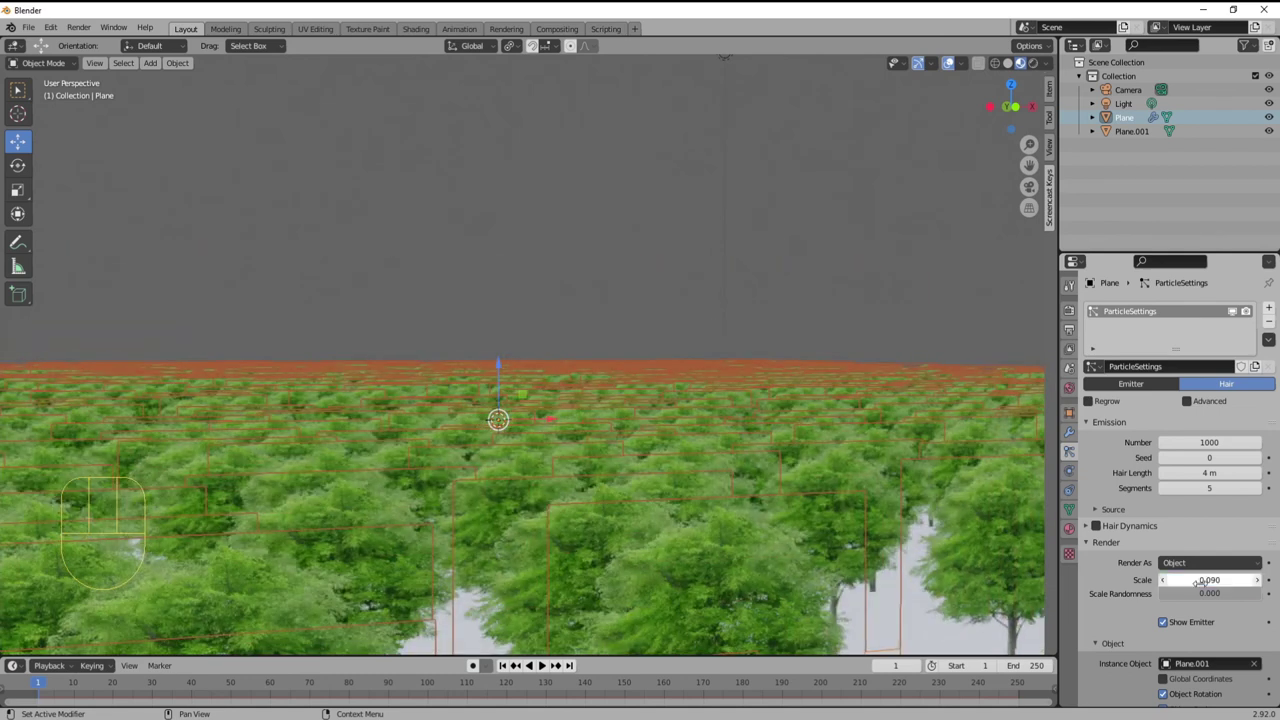
{"action": "left_click_drag", "start_coordinate": [1234, 593], "coordinate": [1258, 595]}
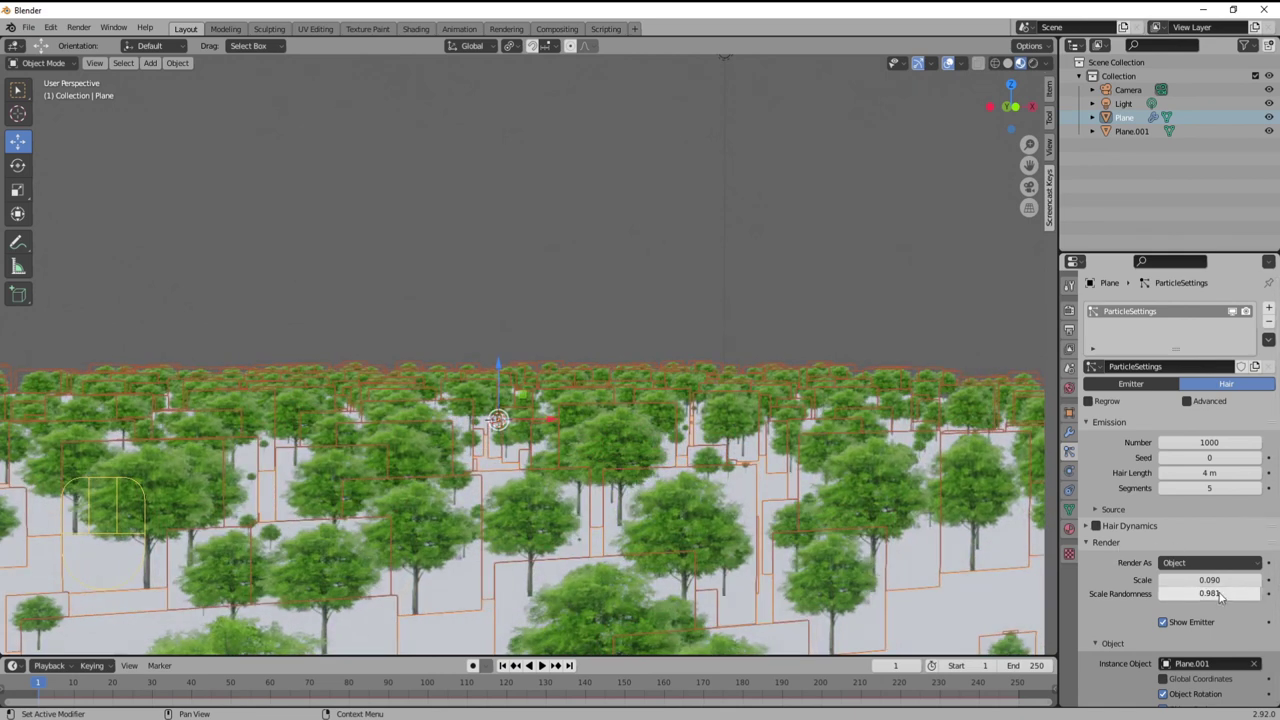